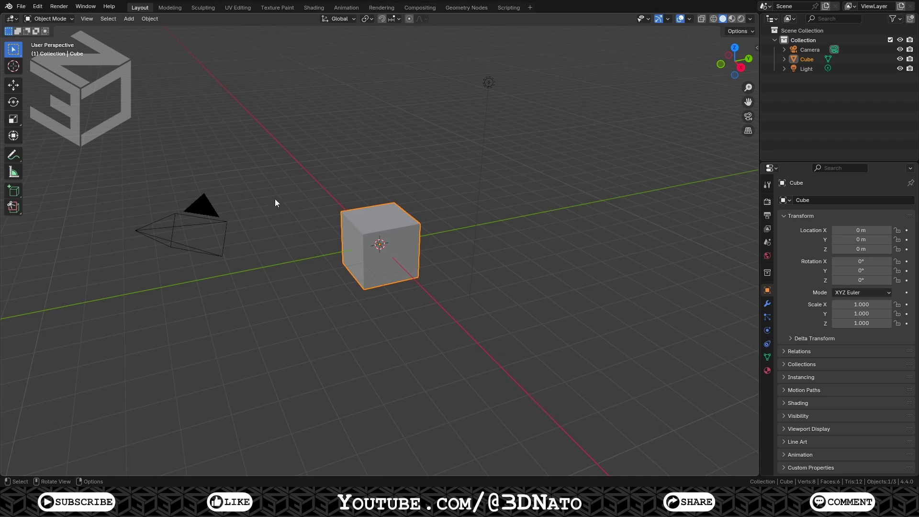
Step: Delete the default camera and light from the scene
{"action": "left_click", "coordinate": [202, 219]}
{"action": "left_click", "coordinate": [482, 92]}
{"action": "key", "text": "x"}
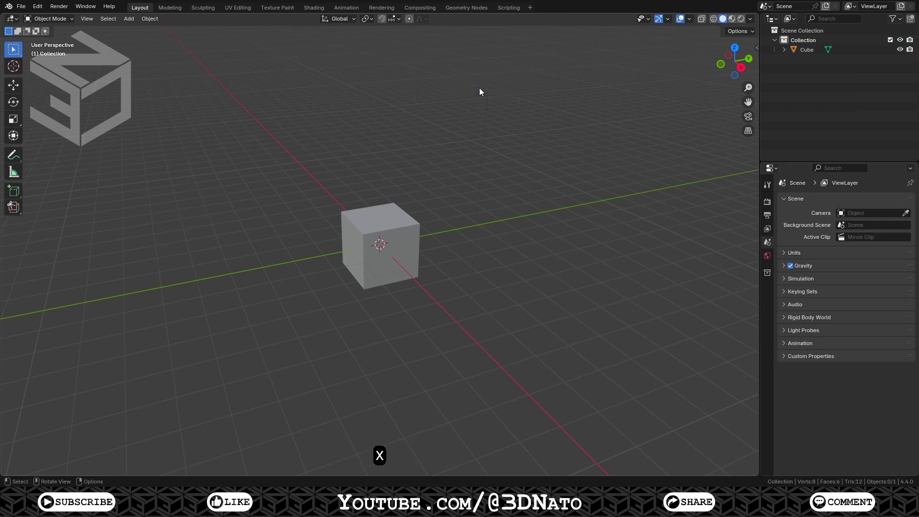
Step: Set the scene length unit to millimetres and select the cube
{"action": "left_click", "coordinate": [822, 256]}
{"action": "left_click", "coordinate": [862, 316]}
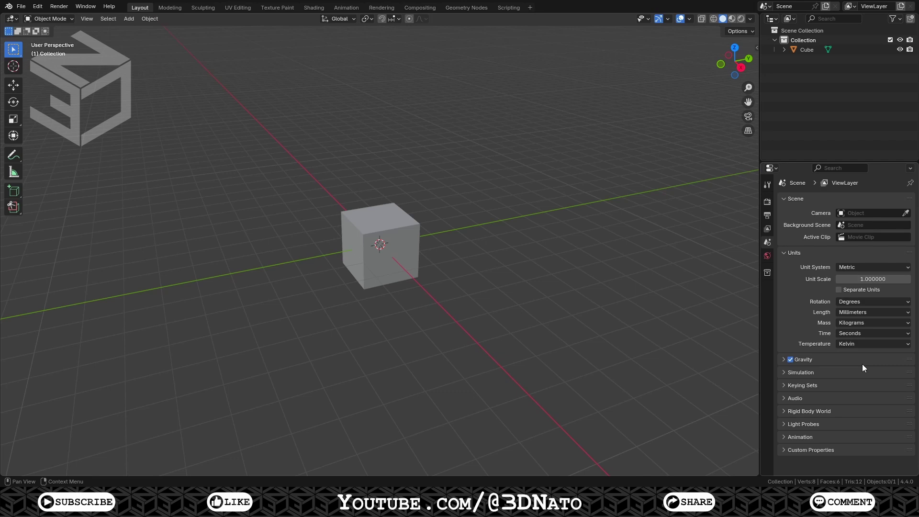
{"action": "left_click", "coordinate": [406, 262]}
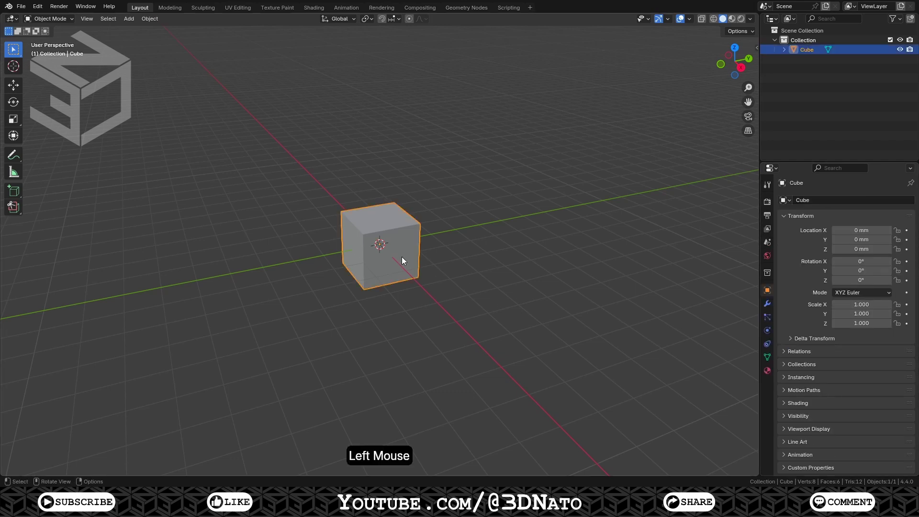
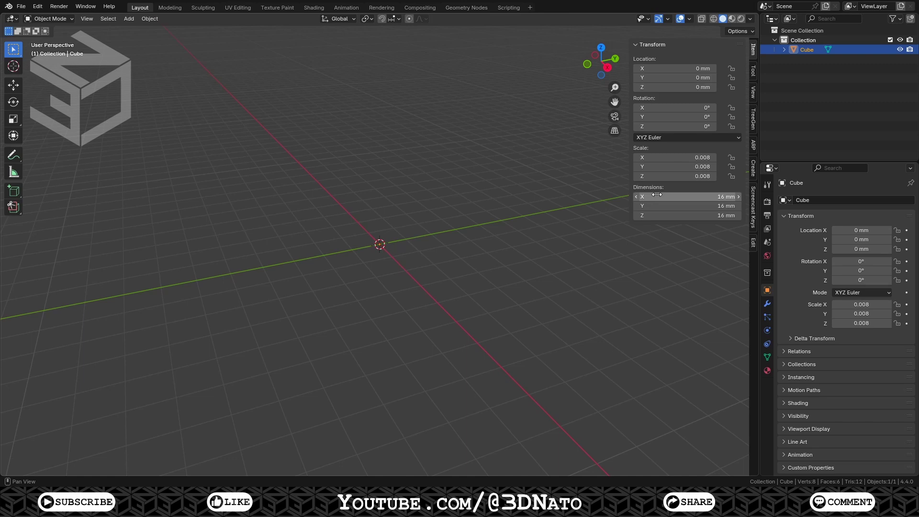
Step: Bring up the Apply Transform options with Ctrl+A for the 16 mm cube
{"action": "key", "text": "ctrl+a"}
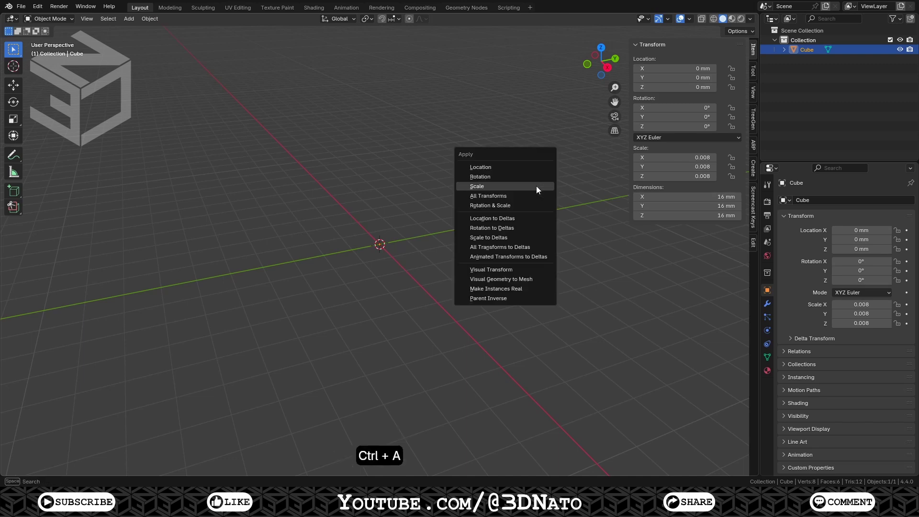
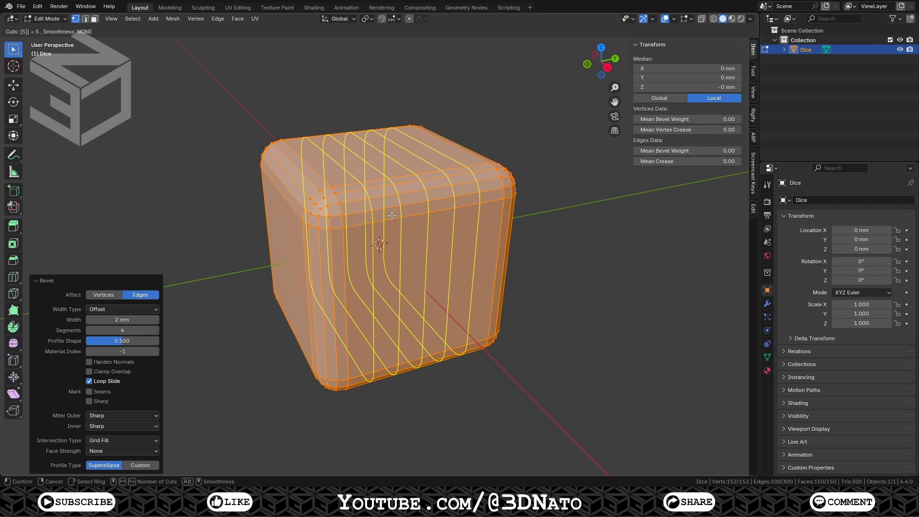
Step: Add five centred loop cuts across the dice, then five more in a second direction
{"action": "key", "text": "KP_Enter"}
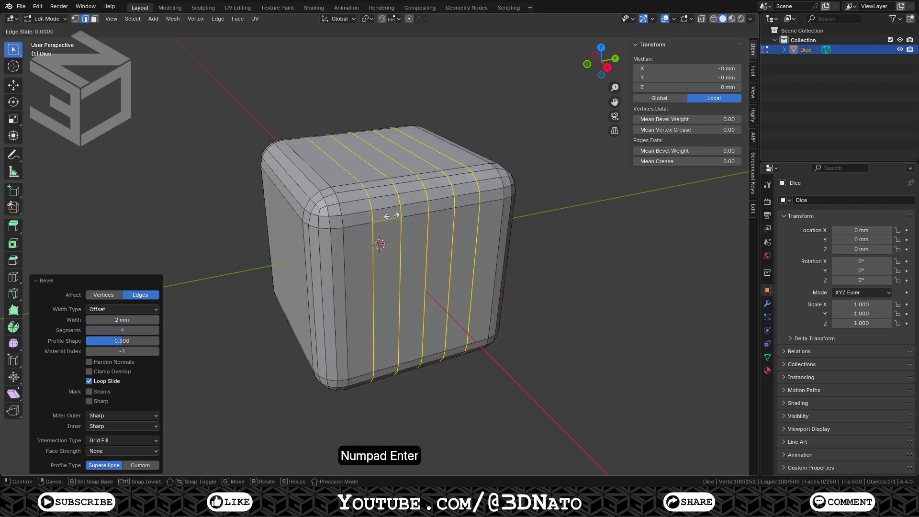
{"action": "key", "text": "KP_Enter"}
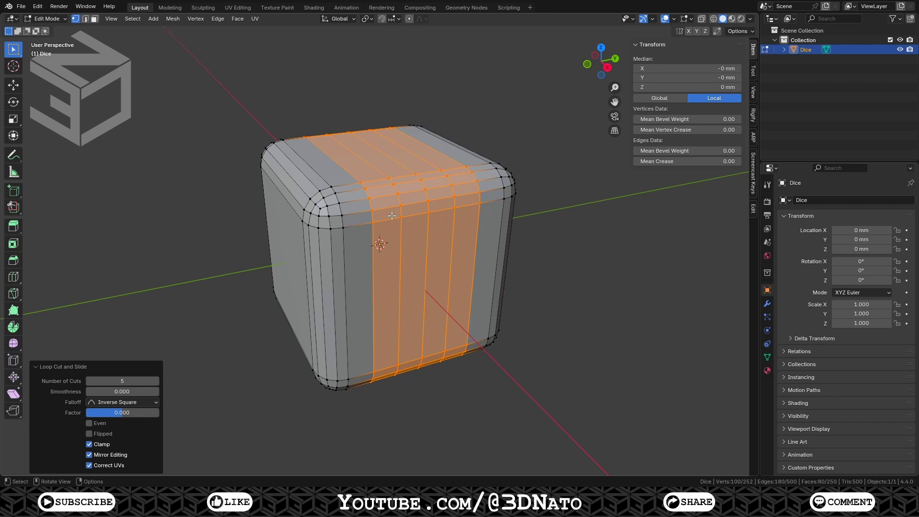
{"action": "key", "text": "ctrl+r"}
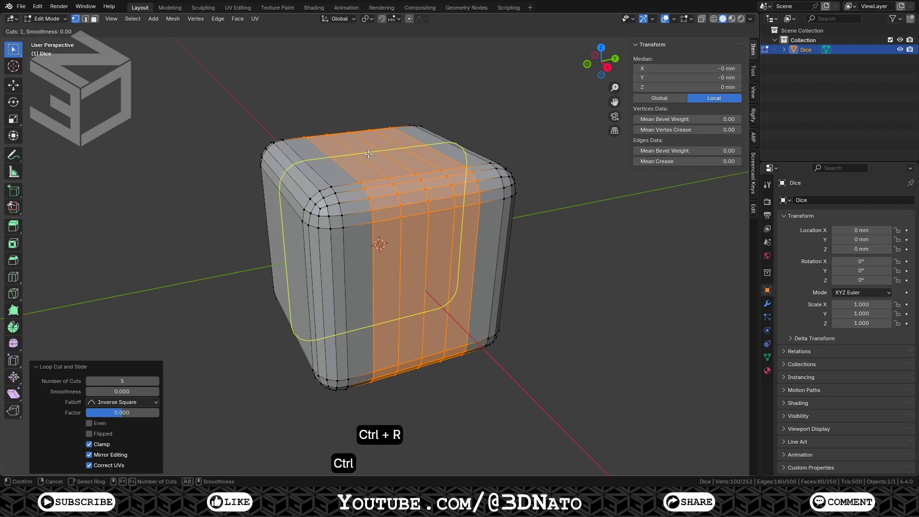
{"action": "key", "text": "KP_5"}
{"action": "key", "text": "KP_Enter"}
{"action": "key", "text": "KP_Enter"}
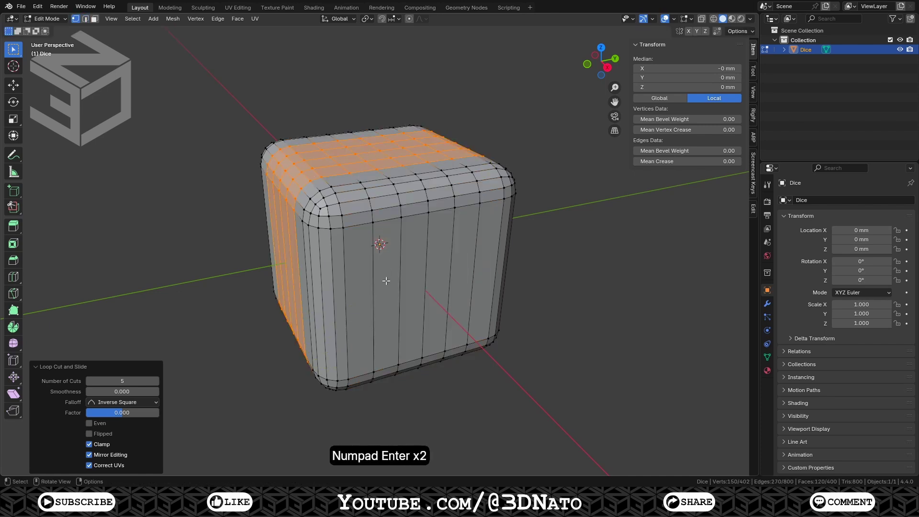
Step: Add five centred loop cuts in the remaining direction to complete the grid
{"action": "key", "text": "ctrl+r"}
{"action": "key", "text": "KP_5"}
{"action": "key", "text": "KP_Enter"}
{"action": "key", "text": "KP_Enter"}
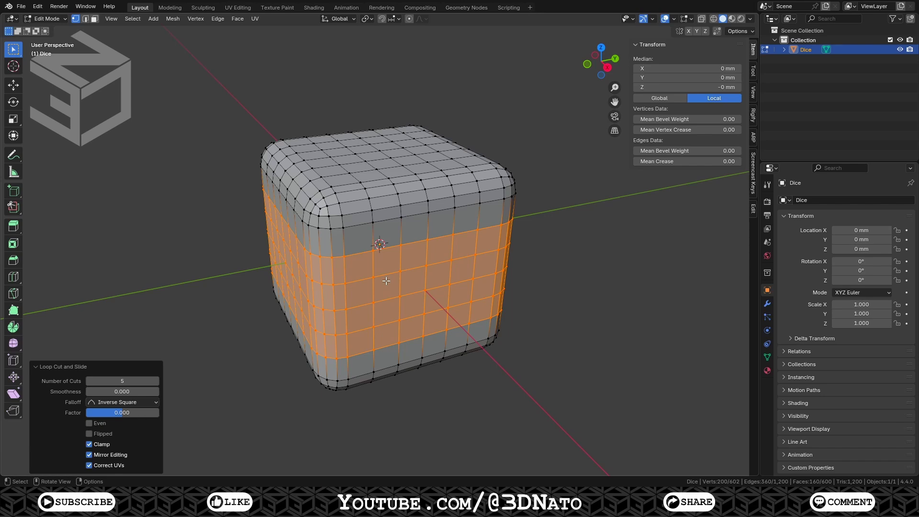
Step: View the front face in X-ray and grow four vertices into square dot patches
{"action": "key", "text": "KP_1"}
{"action": "key", "text": "a"}
{"action": "key", "text": "KP_Decimal"}
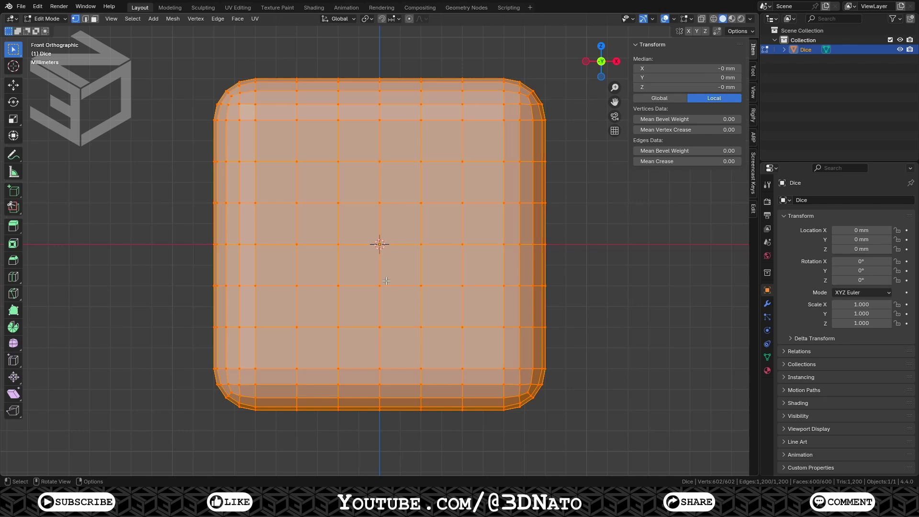
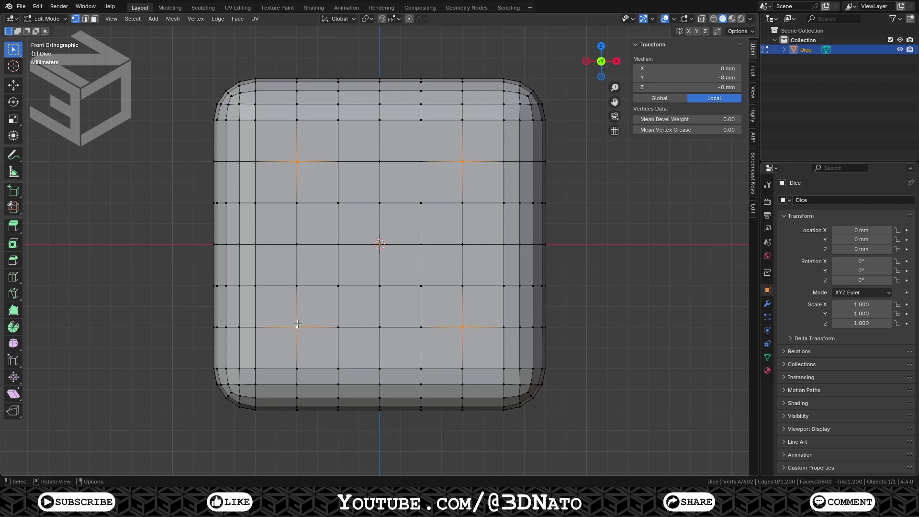
{"action": "key", "text": "ctrl+KP_Add"}
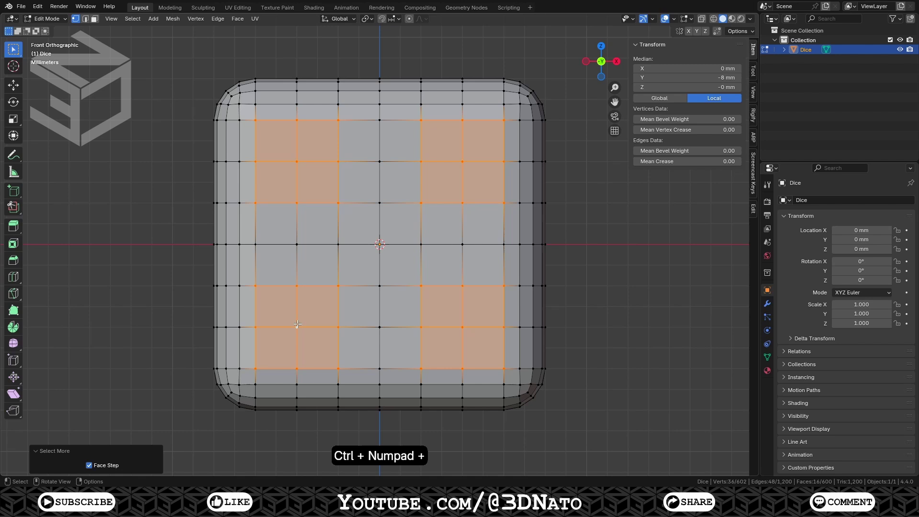
Step: Inset the four front-face patches by 0.5 mm
{"action": "key", "text": "i"}
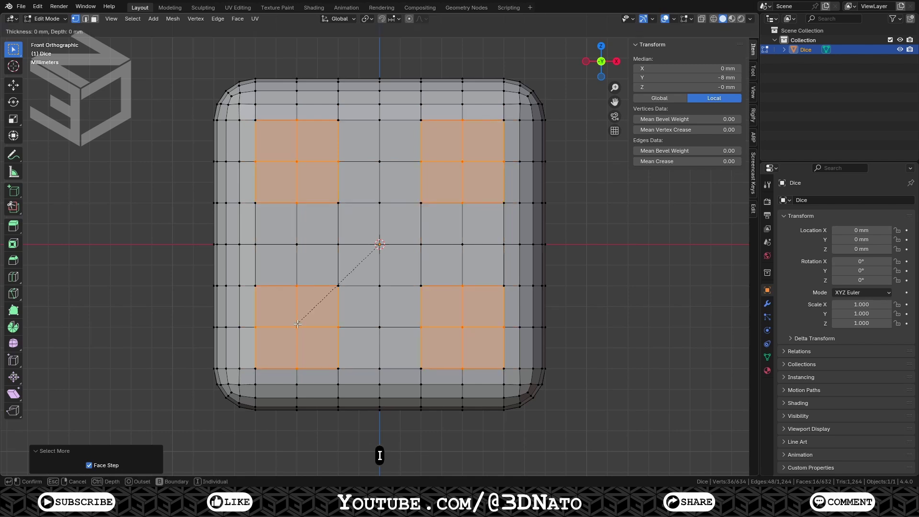
{"action": "key", "text": "KP_Decimal"}
{"action": "key", "text": "KP_5"}
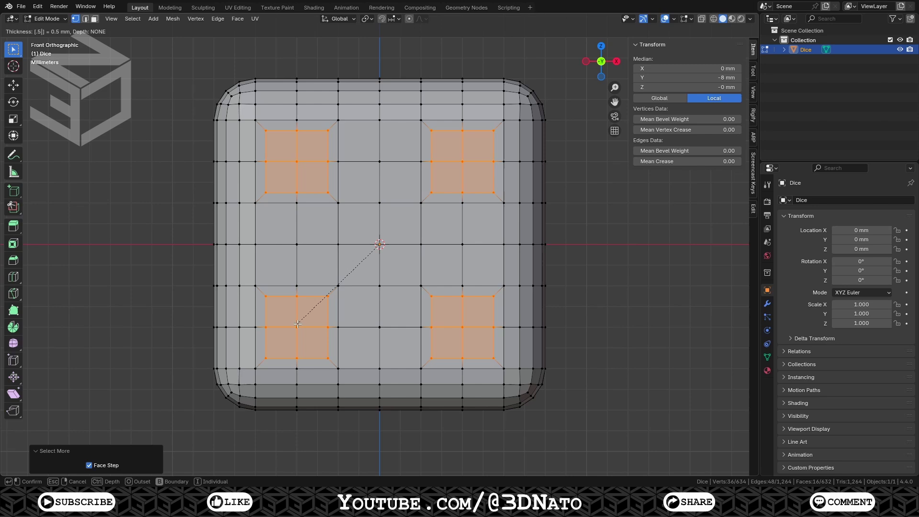
Step: Confirm the inset and round the four patches into circles with LoopTools Circle
{"action": "key", "text": "KP_Enter"}
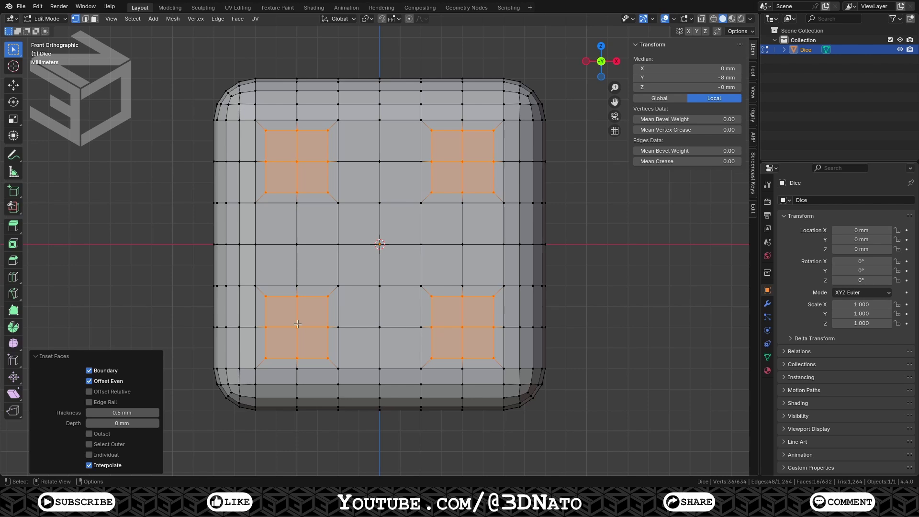
{"action": "right_click", "coordinate": [302, 329]}
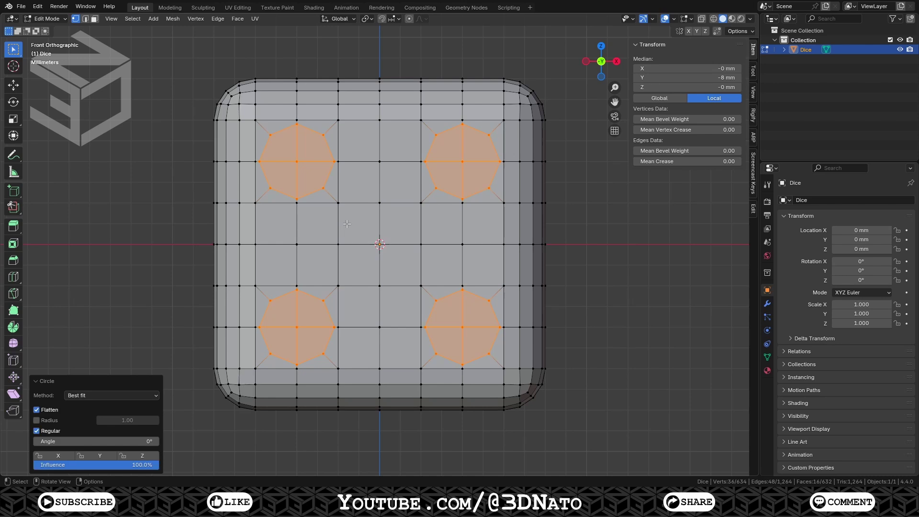
Step: Inset the four round dots by 0.6 mm to add a concentric ring
{"action": "key", "text": "i"}
{"action": "key", "text": "KP_Decimal"}
{"action": "key", "text": "KP_6"}
{"action": "key", "text": "KP_Enter"}
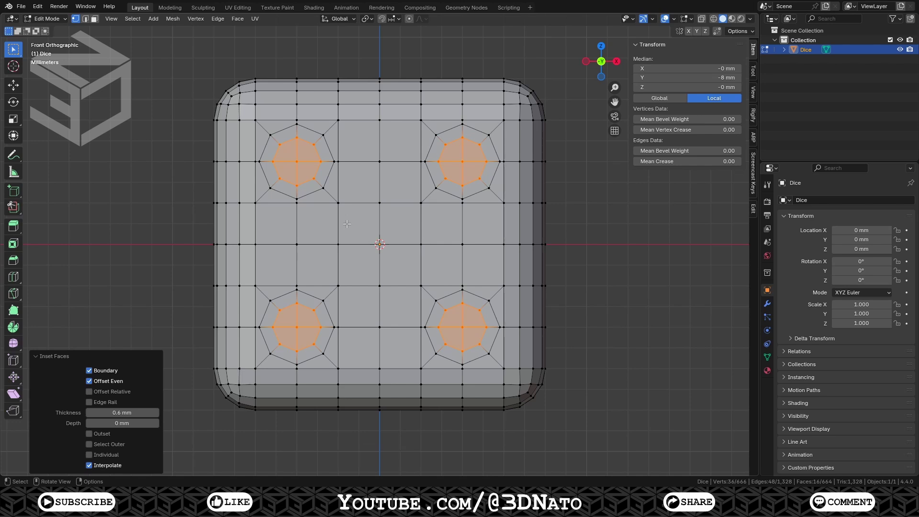
Step: Repeat the 0.6 mm inset and enable proportional editing with sphere falloff
{"action": "key", "text": "shift+r"}
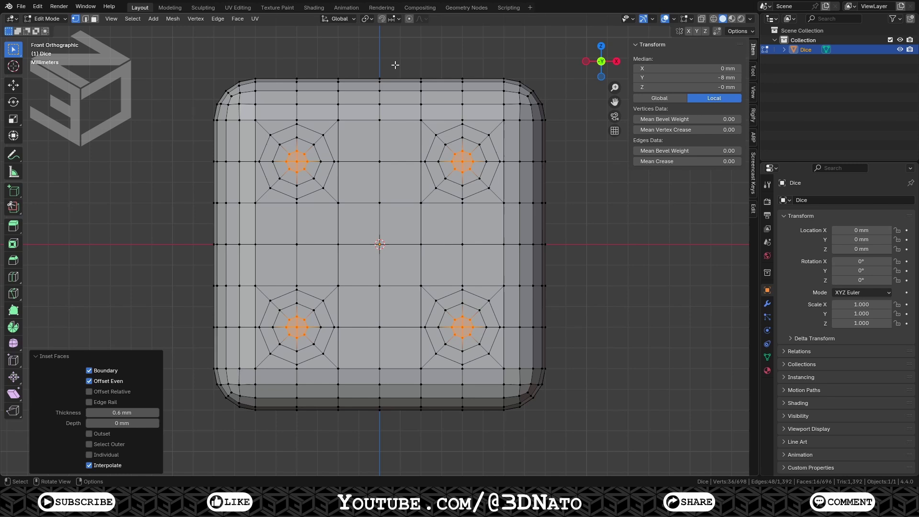
{"action": "left_click", "coordinate": [411, 22]}
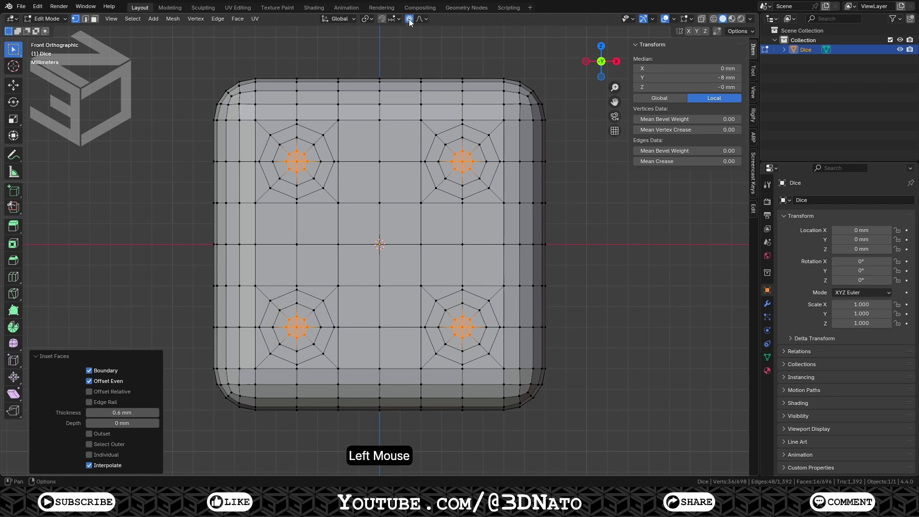
{"action": "left_click", "coordinate": [421, 24]}
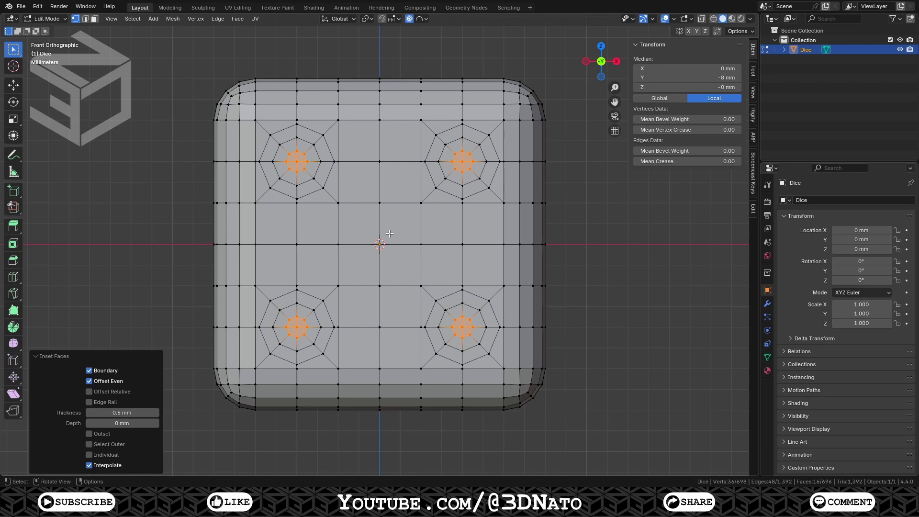
Step: Shrink selection to the dot centres and push them 1 mm inward along Y
{"action": "key", "text": "ctrl+KP_Subtract"}
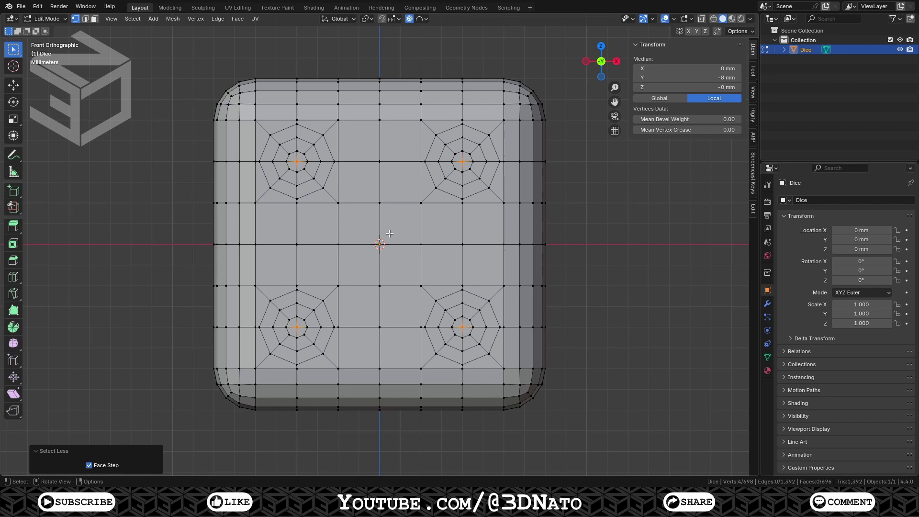
{"action": "key", "text": "g"}
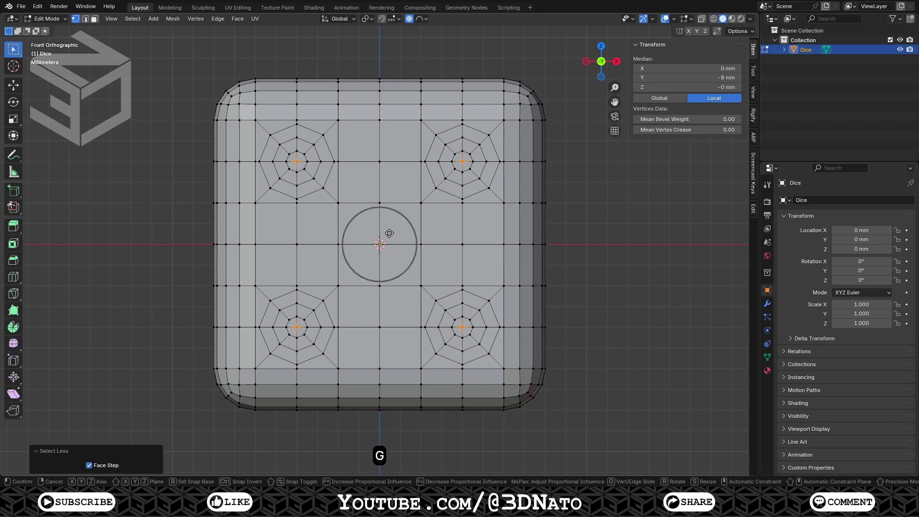
{"action": "key", "text": "y"}
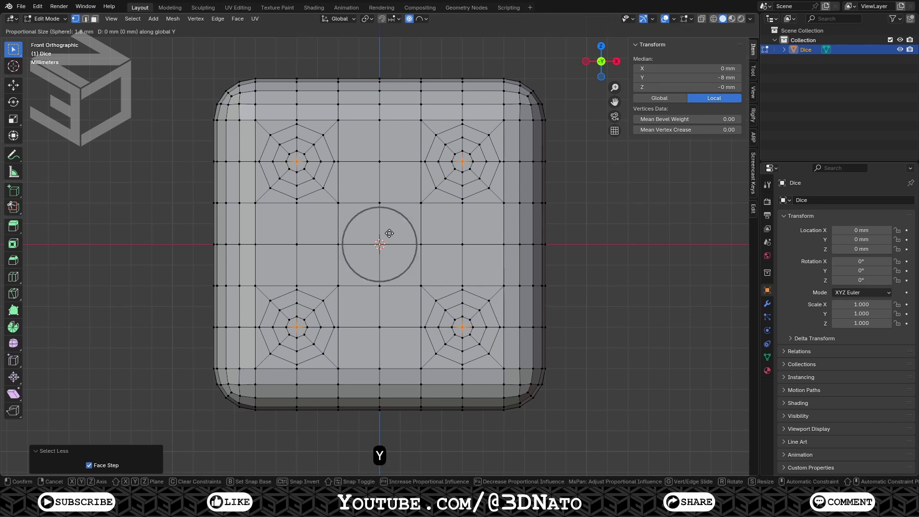
{"action": "key", "text": "KP_1"}
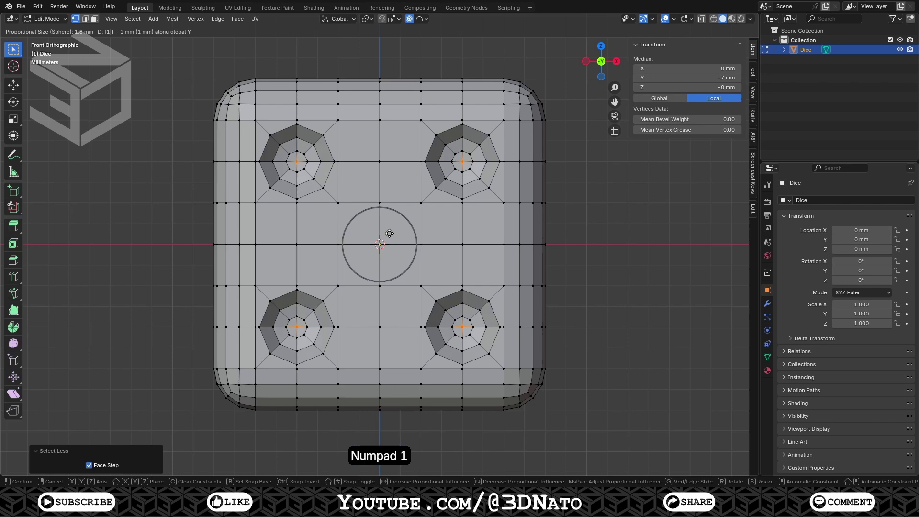
{"action": "key", "text": "KP_Enter"}
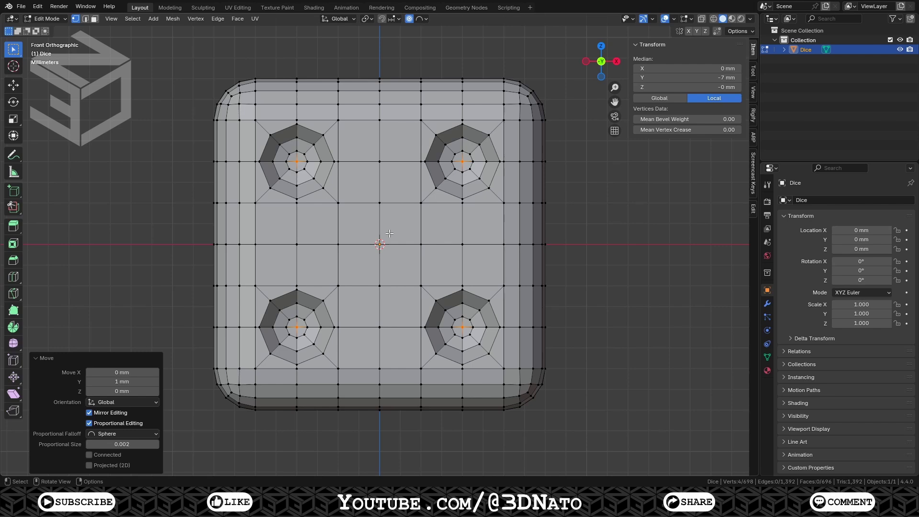
Step: View the back face and grow three diagonal vertices into square patches
{"action": "key", "text": "KP_9"}
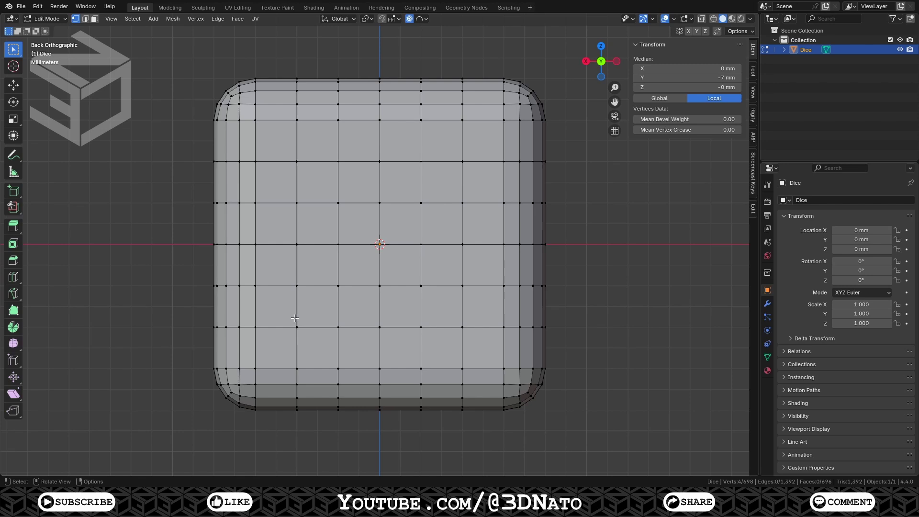
{"action": "left_click", "coordinate": [293, 319]}
{"action": "left_click", "coordinate": [378, 240]}
{"action": "left_click", "coordinate": [465, 153]}
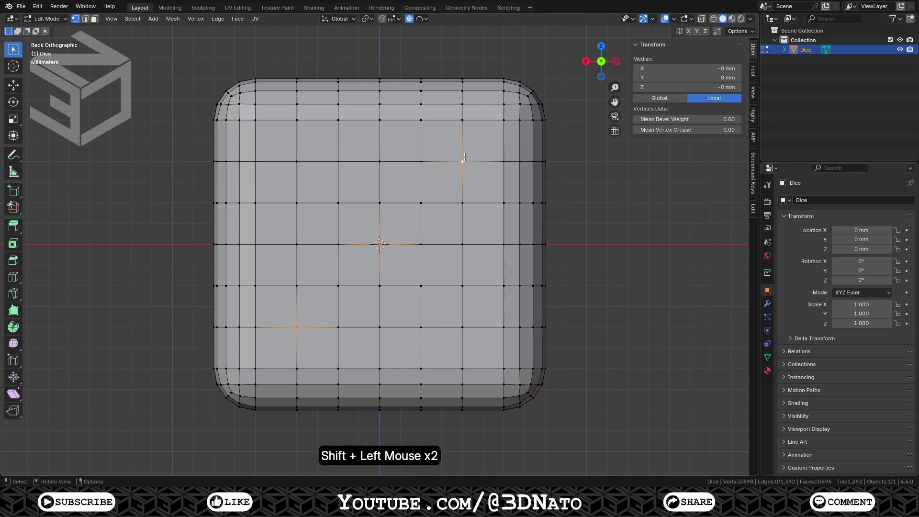
{"action": "key", "text": "ctrl+KP_Add"}
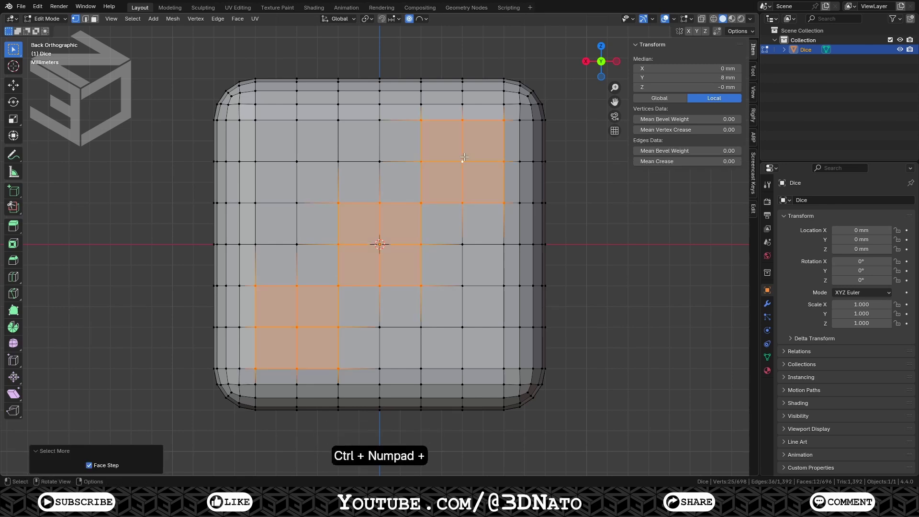
Step: Inset the three back-face patches by 0.5 mm
{"action": "key", "text": "i"}
{"action": "key", "text": "KP_Decimal"}
{"action": "key", "text": "KP_5"}
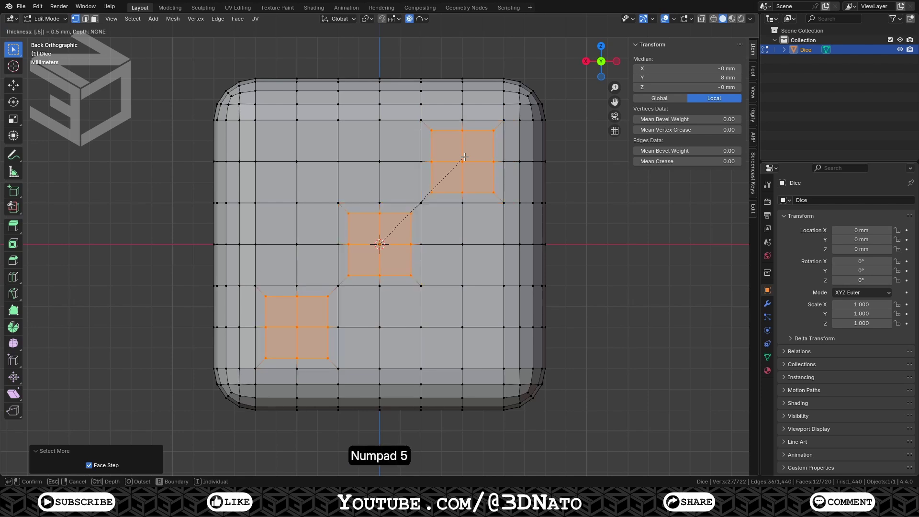
{"action": "key", "text": "KP_Enter"}
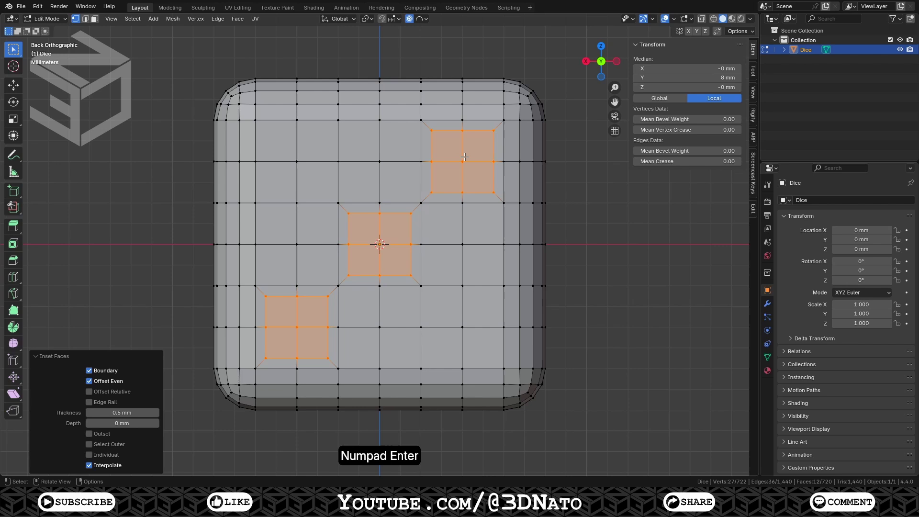
Step: Round the three patches with LoopTools Circle and inset them twice by 0.6 mm
{"action": "right_click", "coordinate": [469, 162]}
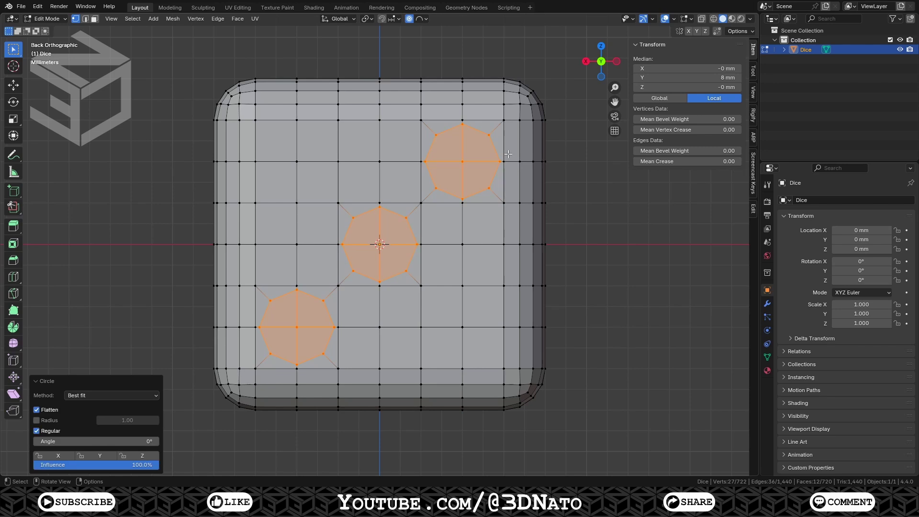
{"action": "key", "text": "i"}
{"action": "key", "text": "KP_Decimal"}
{"action": "key", "text": "KP_6"}
{"action": "key", "text": "KP_Enter"}
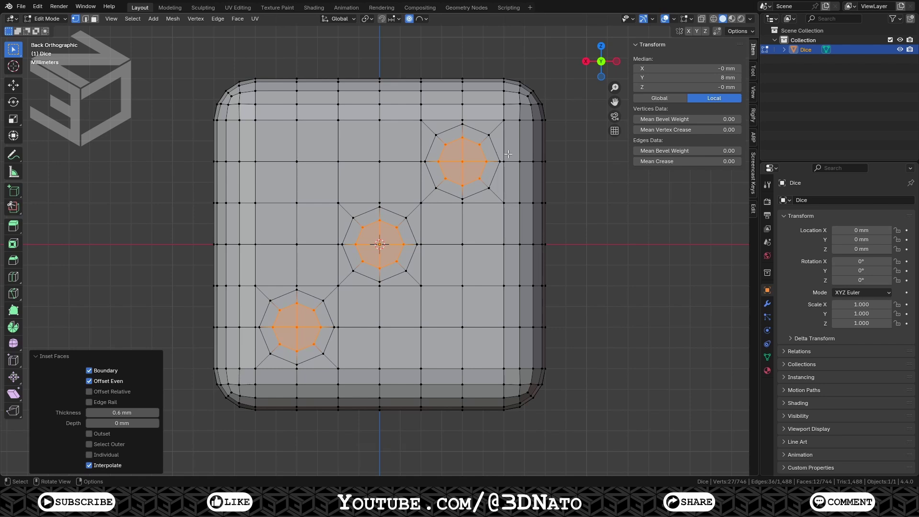
{"action": "key", "text": "shift+r"}
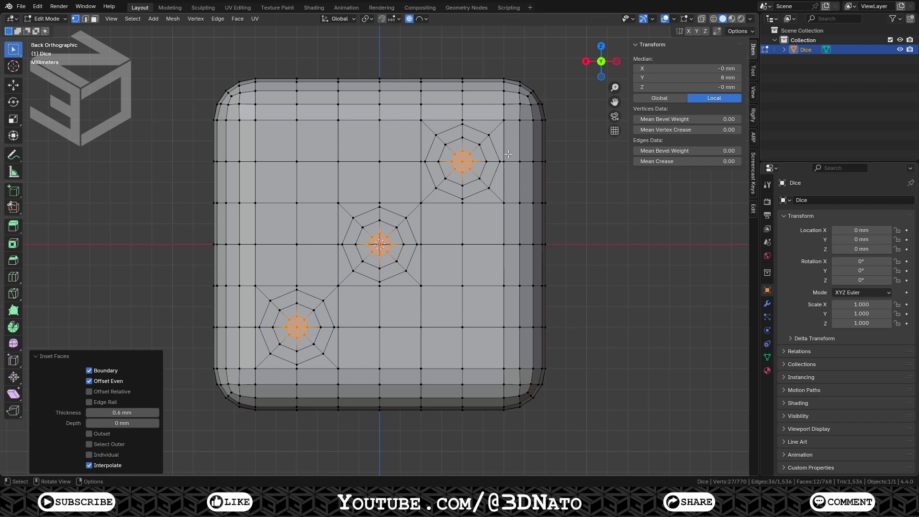
Step: Shrink to the dot centres and push them 1 mm along Y with proportional falloff
{"action": "key", "text": "ctrl+KP_Subtract"}
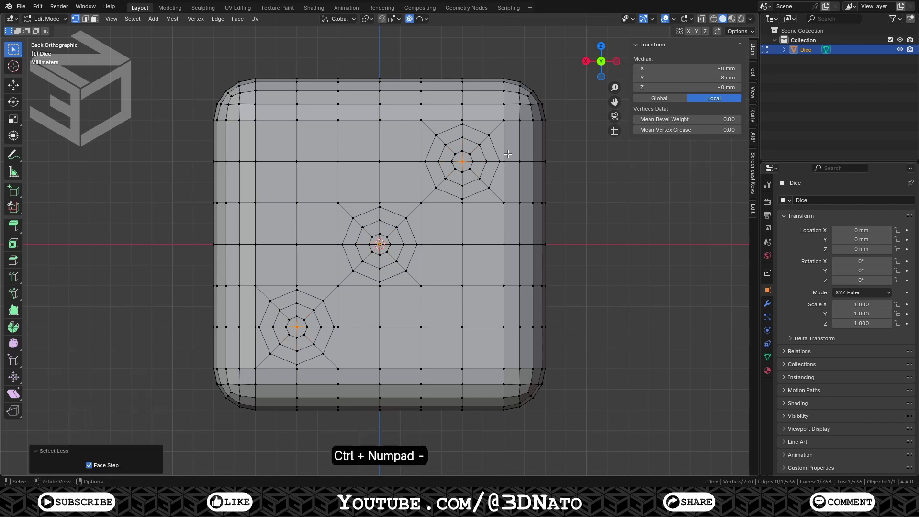
{"action": "key", "text": "g"}
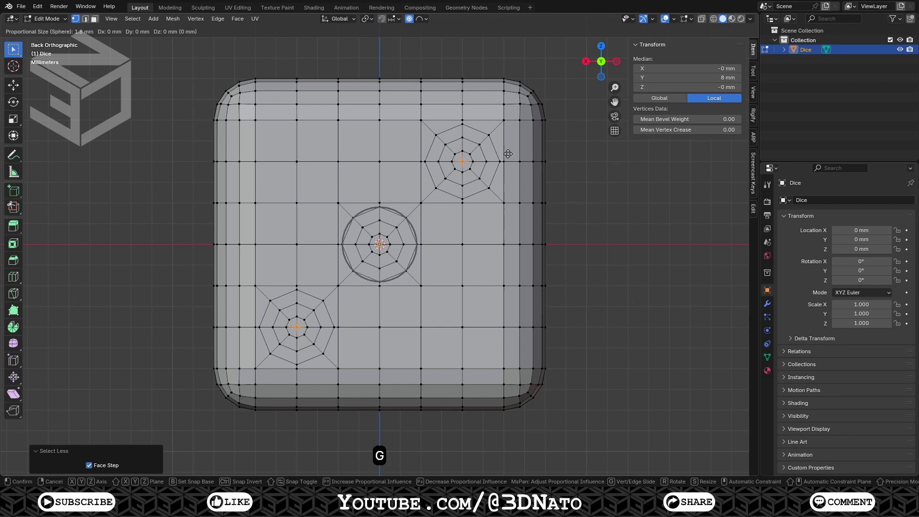
{"action": "key", "text": "y"}
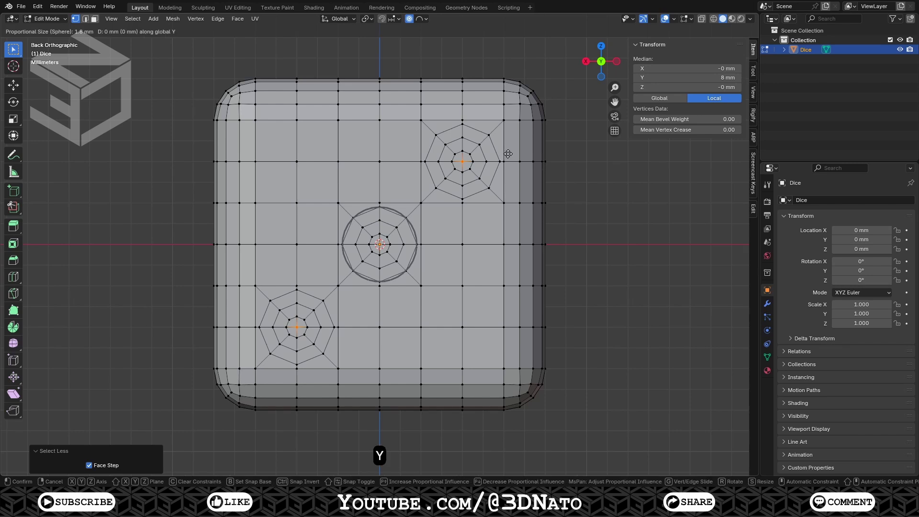
{"action": "key", "text": "KP_1"}
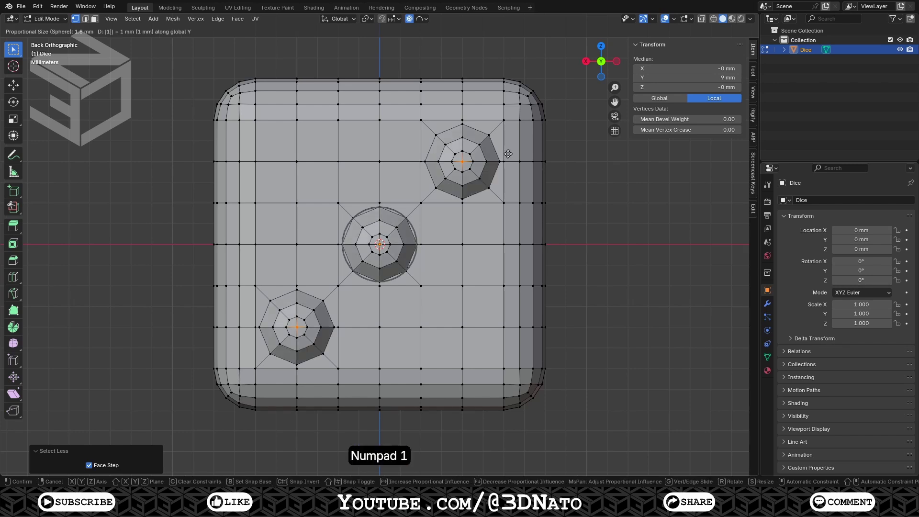
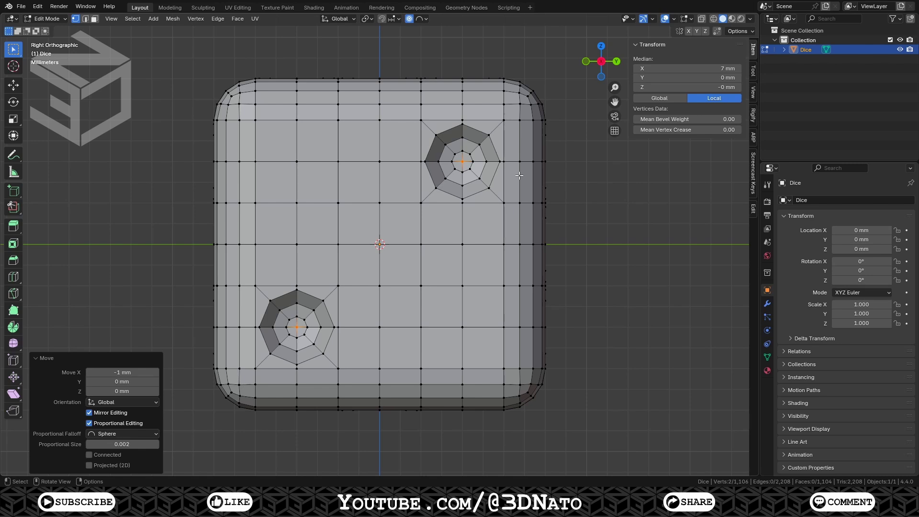
Step: Select one dot rim edge and grab all edges with similar face angles
{"action": "key", "text": "2"}
{"action": "left_click", "coordinate": [496, 167]}
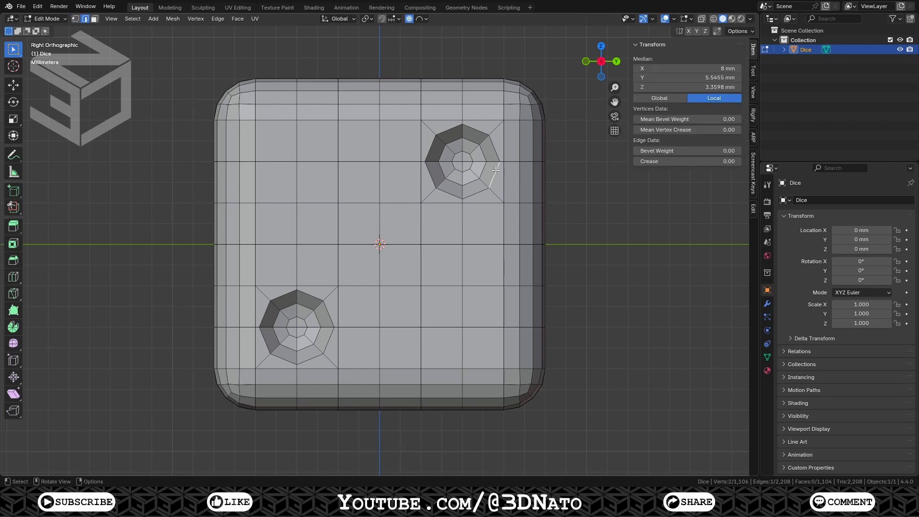
{"action": "key", "text": "shift+g"}
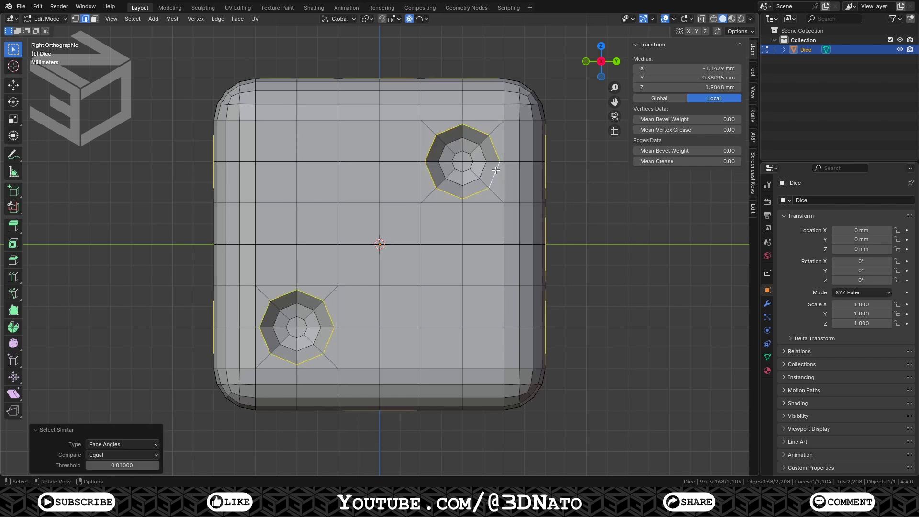
Step: Give the selected rim edges a full 1.0 crease and return to Object Mode
{"action": "key", "text": "shift+e"}
{"action": "key", "text": "KP_1"}
{"action": "key", "text": "KP_Enter"}
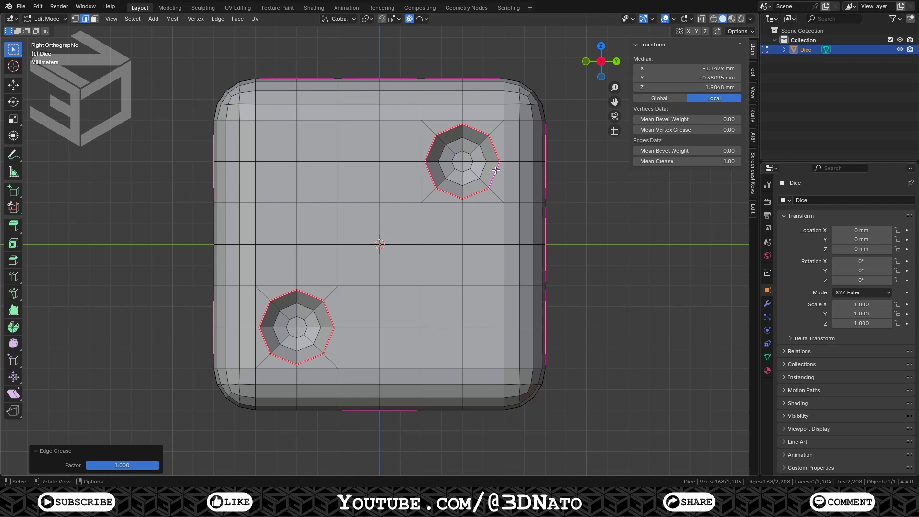
{"action": "key", "text": "Tab"}
Step: Add a level-2 Subdivision Surface modifier hidden in edit mode, then Shade Auto Smooth at 30°
{"action": "left_click", "coordinate": [766, 305]}
{"action": "left_click", "coordinate": [821, 208]}
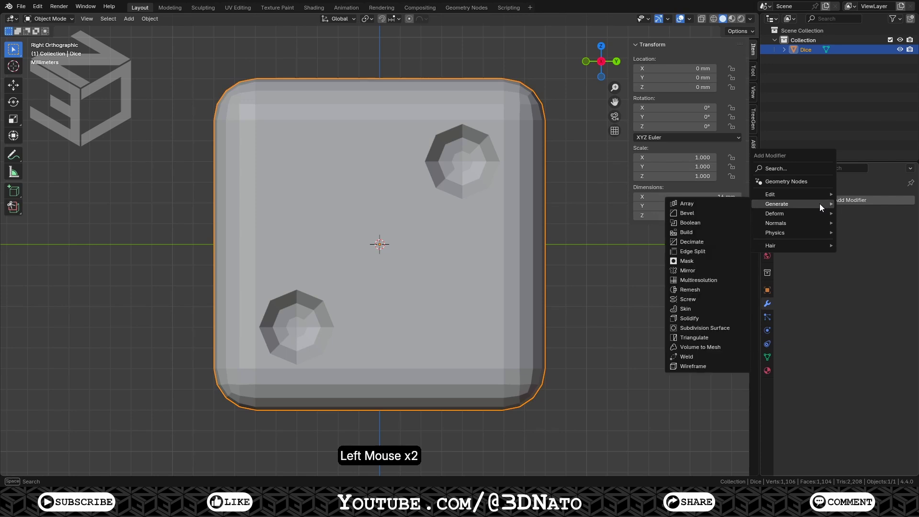
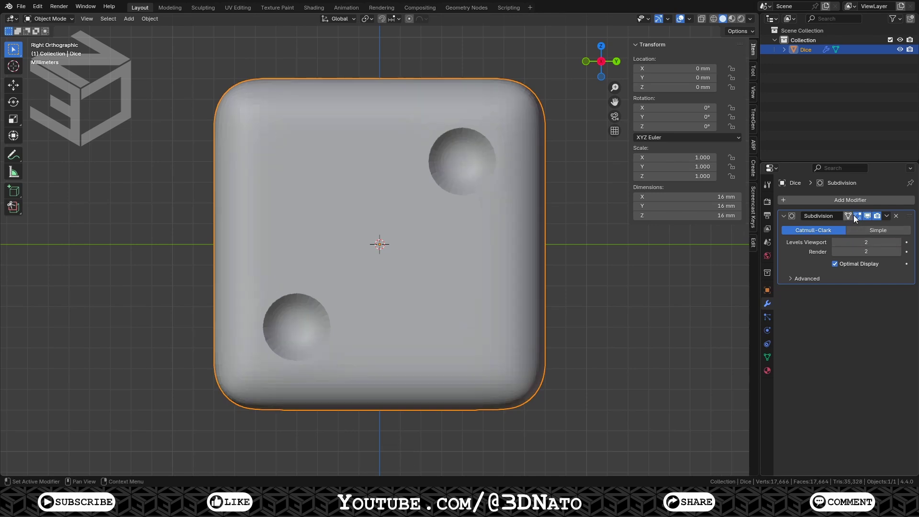
{"action": "left_click", "coordinate": [858, 219]}
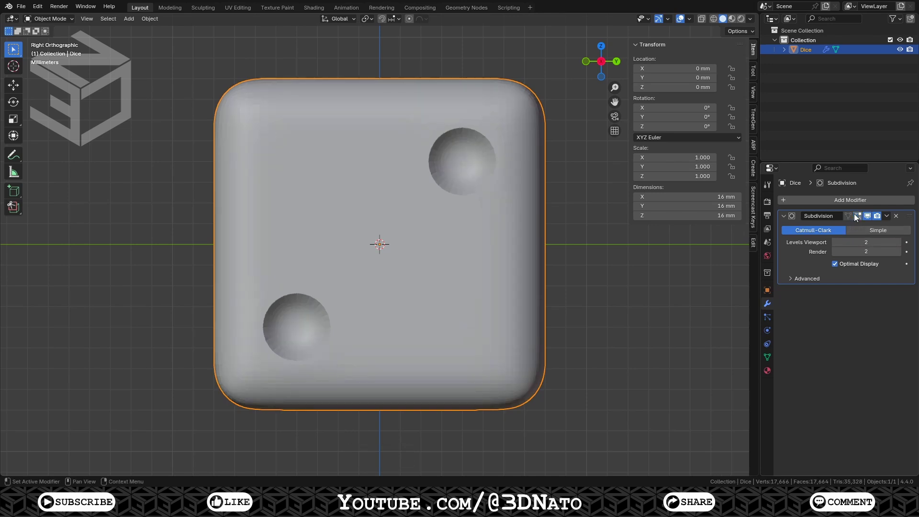
{"action": "right_click", "coordinate": [563, 261]}
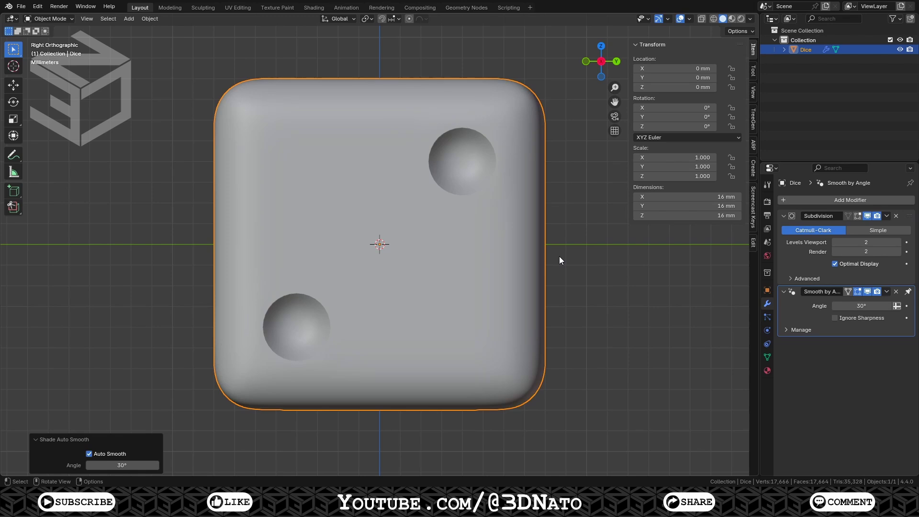
Step: Switch to Material Preview and create the first Dice White material
{"action": "key", "text": "z"}
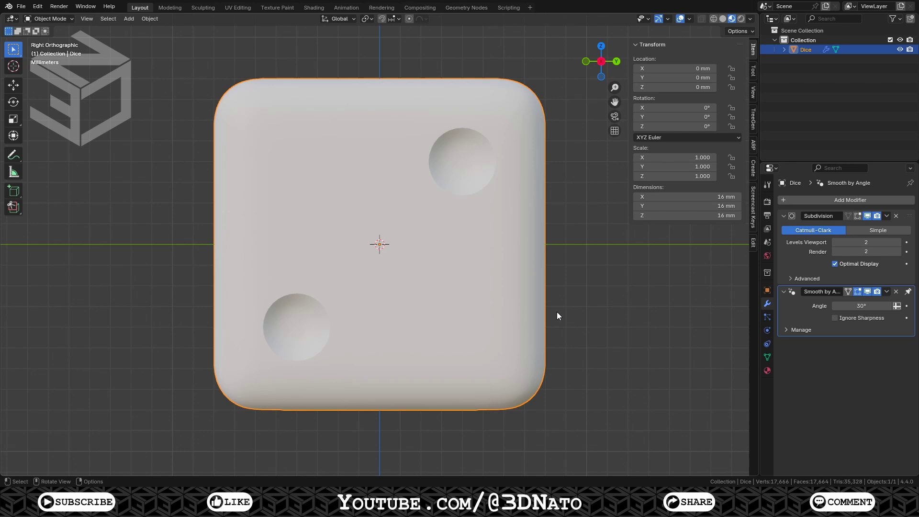
{"action": "left_click", "coordinate": [771, 375]}
{"action": "left_click", "coordinate": [814, 205]}
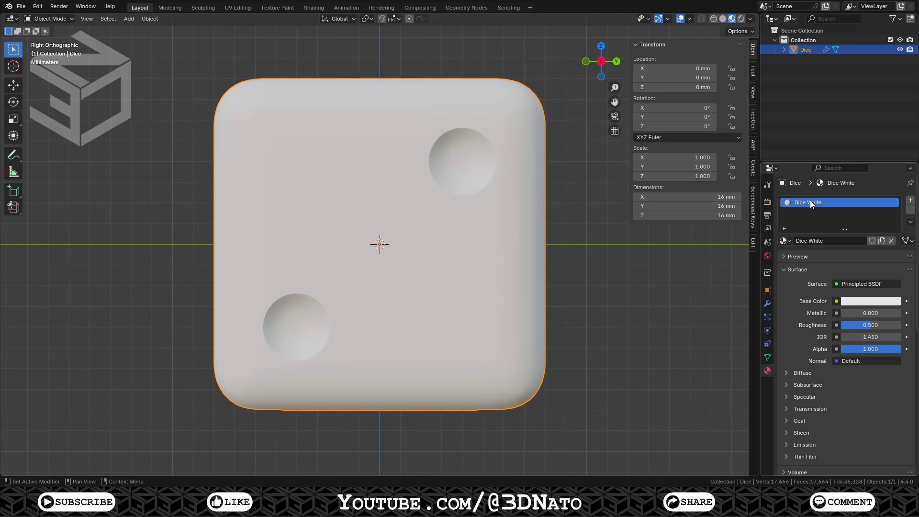
Step: Add a second slot with a new Dice Black material and set its base color black
{"action": "left_click", "coordinate": [912, 202]}
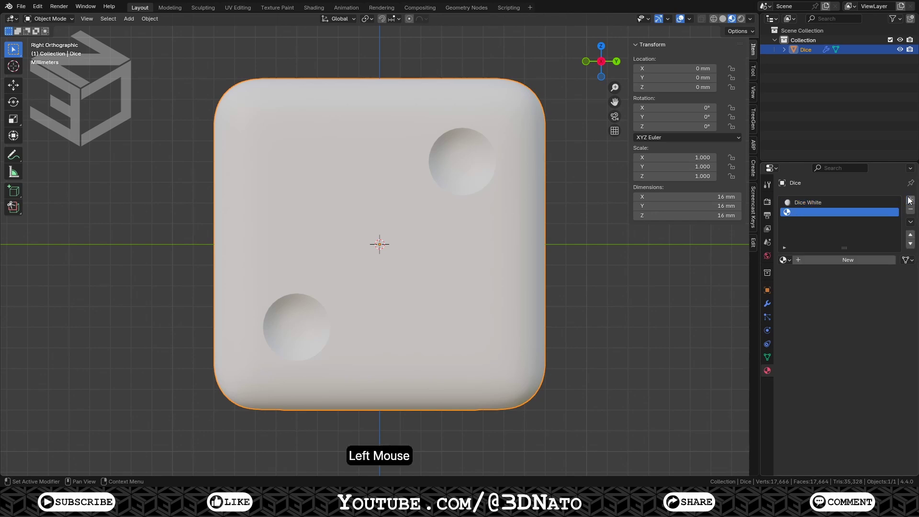
{"action": "left_click", "coordinate": [850, 263]}
{"action": "double_click", "coordinate": [813, 213]}
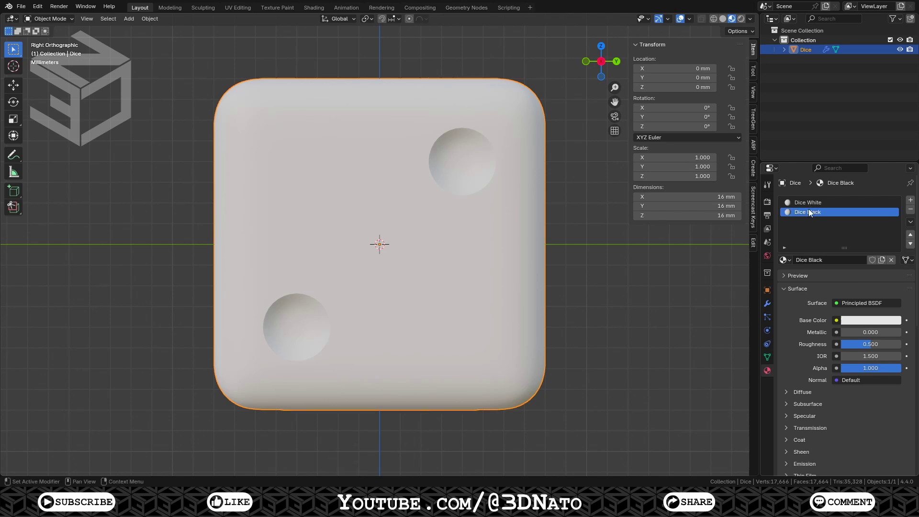
{"action": "left_click", "coordinate": [866, 323]}
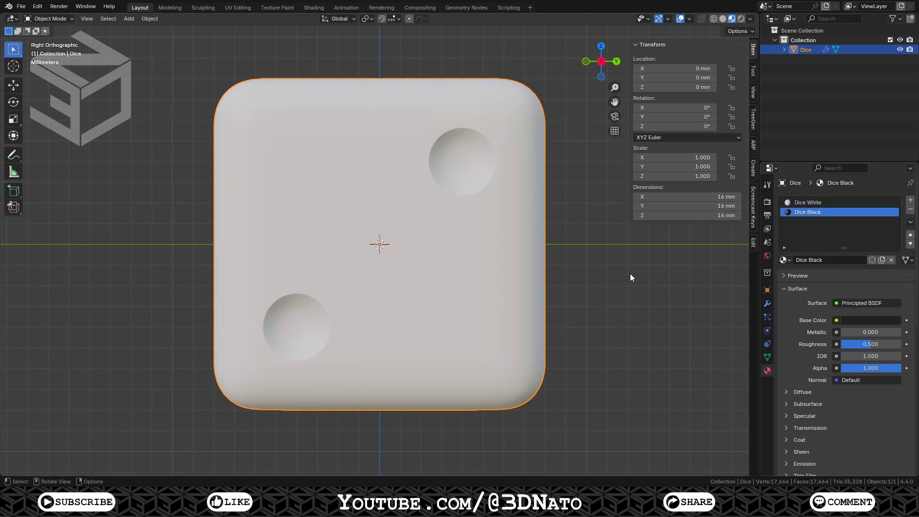
Step: Select every dot's centre face by coplanarity and grow the selection twice to cover whole pits
{"action": "key", "text": "Tab"}
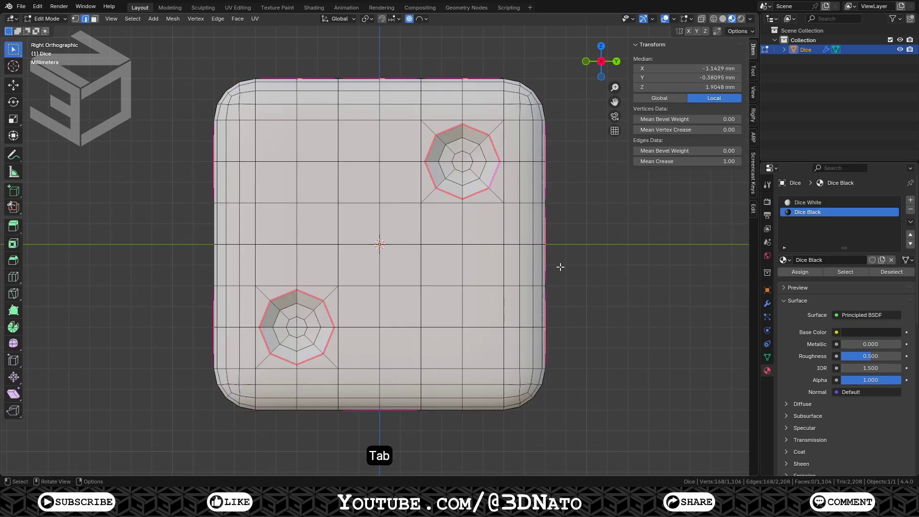
{"action": "key", "text": "3"}
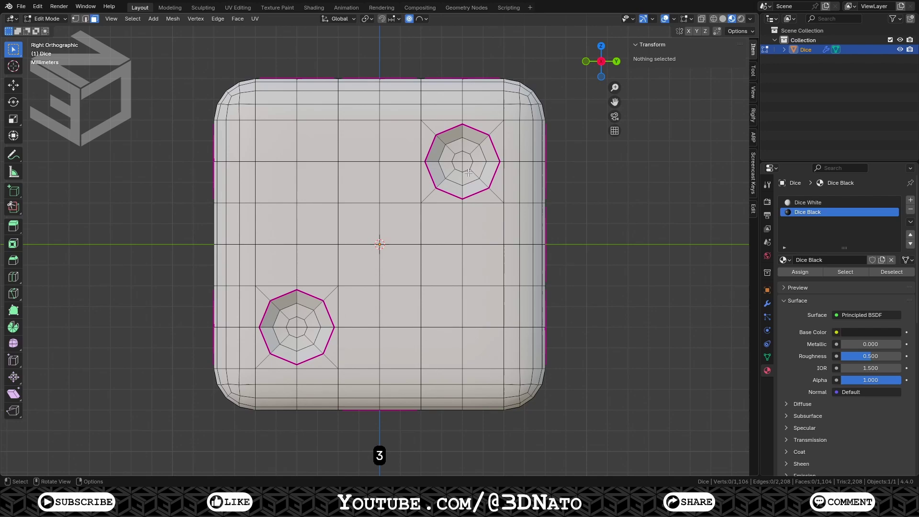
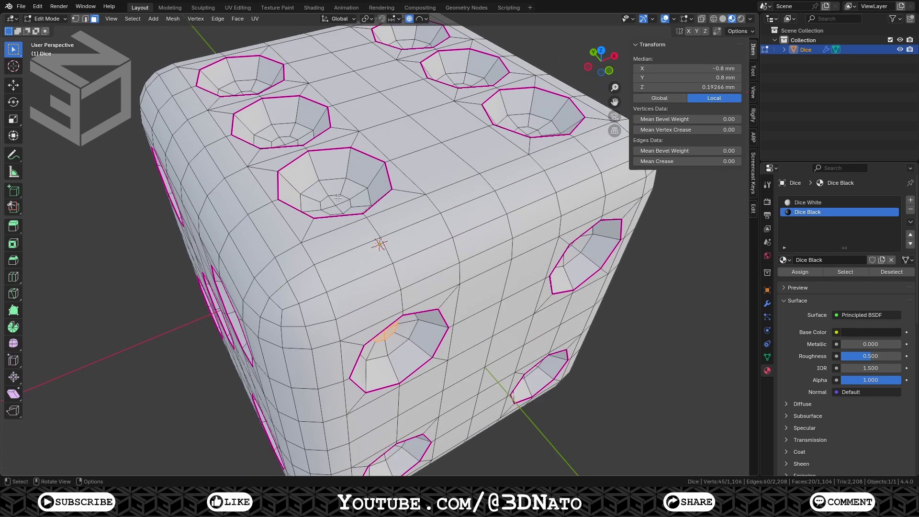
{"action": "left_click", "coordinate": [332, 197]}
{"action": "key", "text": "shift+g"}
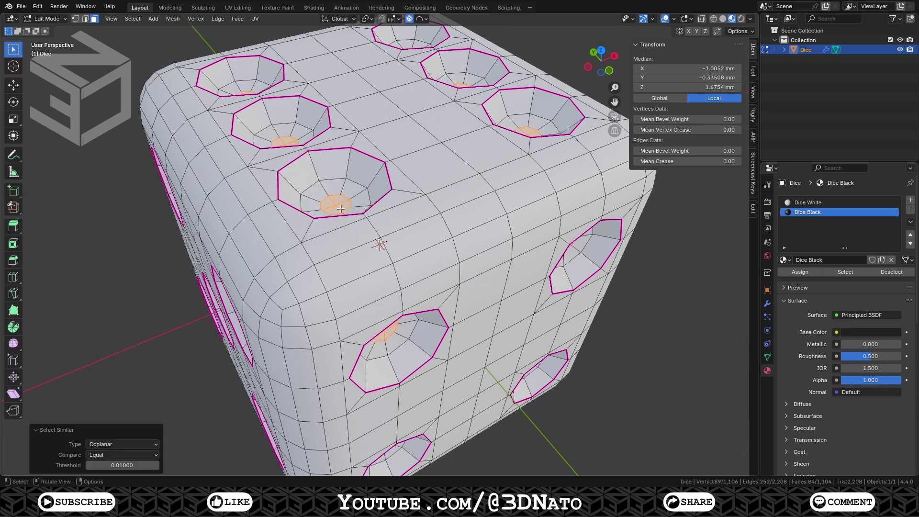
{"action": "key", "text": "ctrl+KP_Add"}
{"action": "key", "text": "ctrl+KP_Add"}
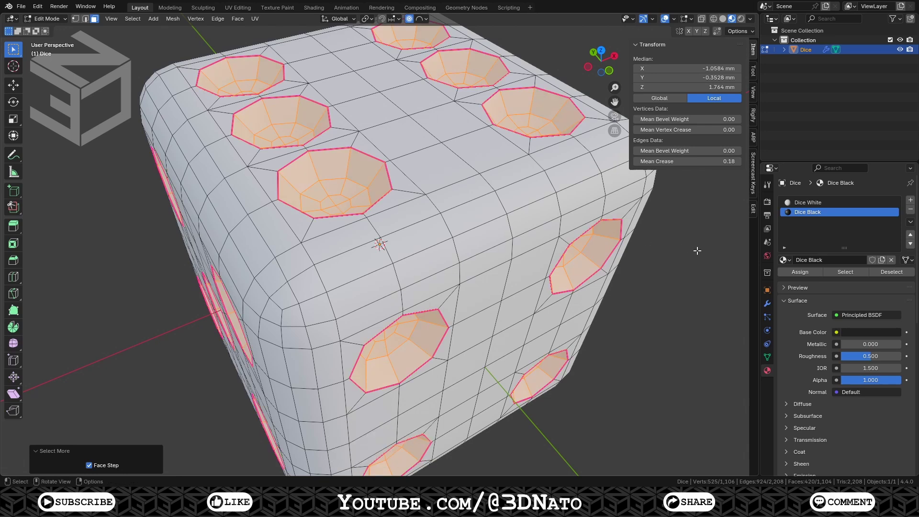
Step: Assign Dice Black to the selected pits and view the finished dice in Object Mode
{"action": "left_click", "coordinate": [805, 277]}
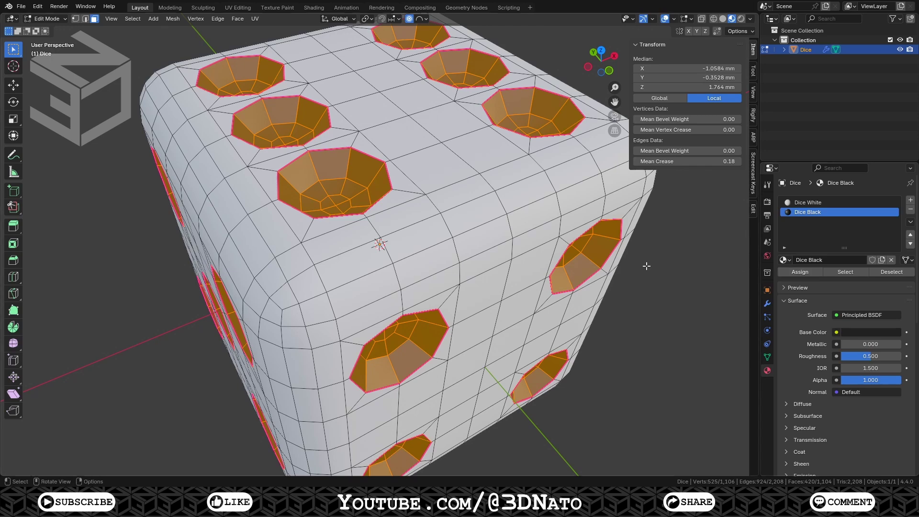
{"action": "key", "text": "Tab"}
{"action": "key", "text": "KP_Decimal"}
{"action": "scroll", "scroll_direction": "down", "scroll_amount": 3}
{"action": "middle_click", "coordinate": [641, 297]}
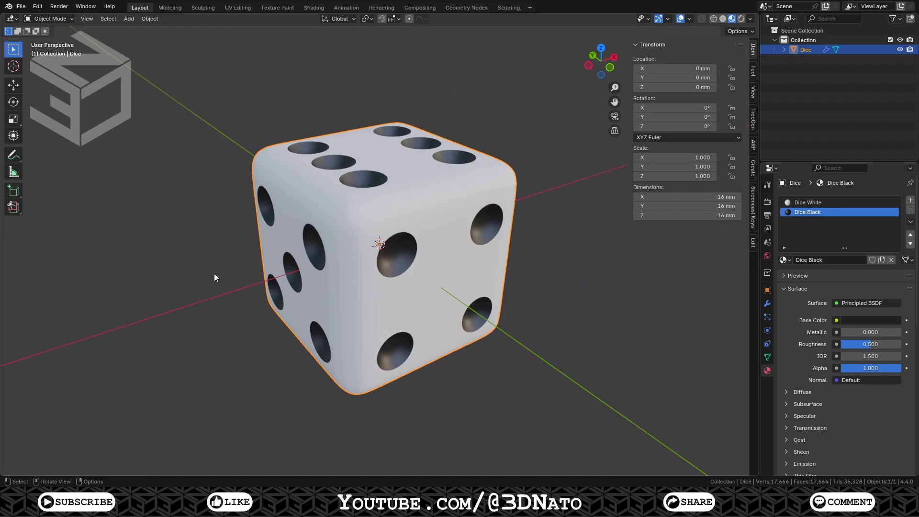